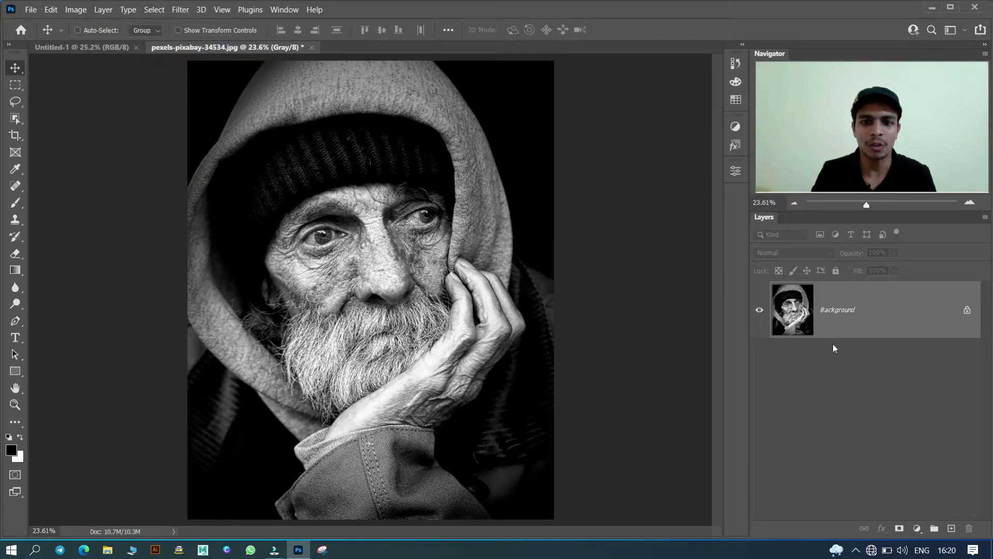
{"action": "key", "text": "ctrl+j"}
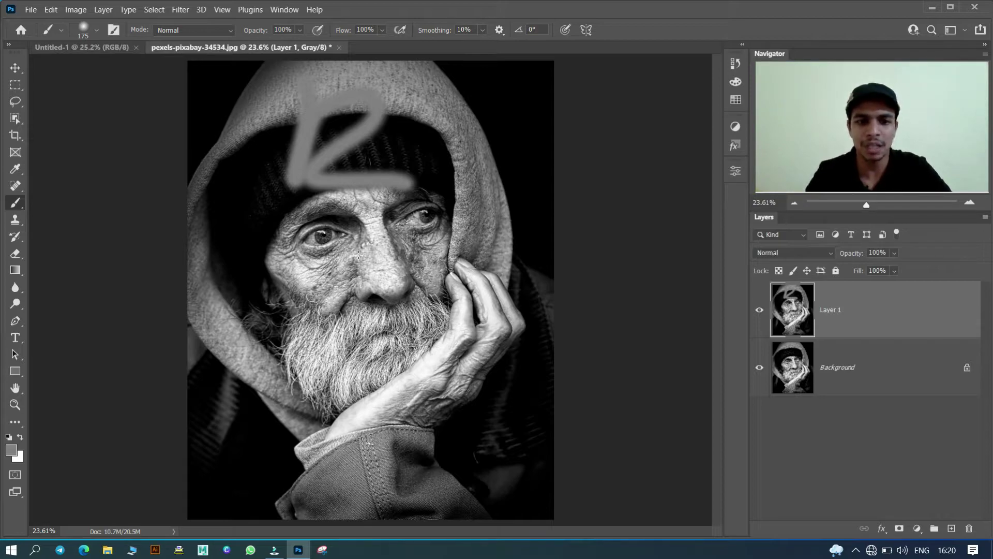
Step: Undo the test brush stroke on the hood so Layer 1 is clean again
{"action": "key", "text": "ctrl+z"}
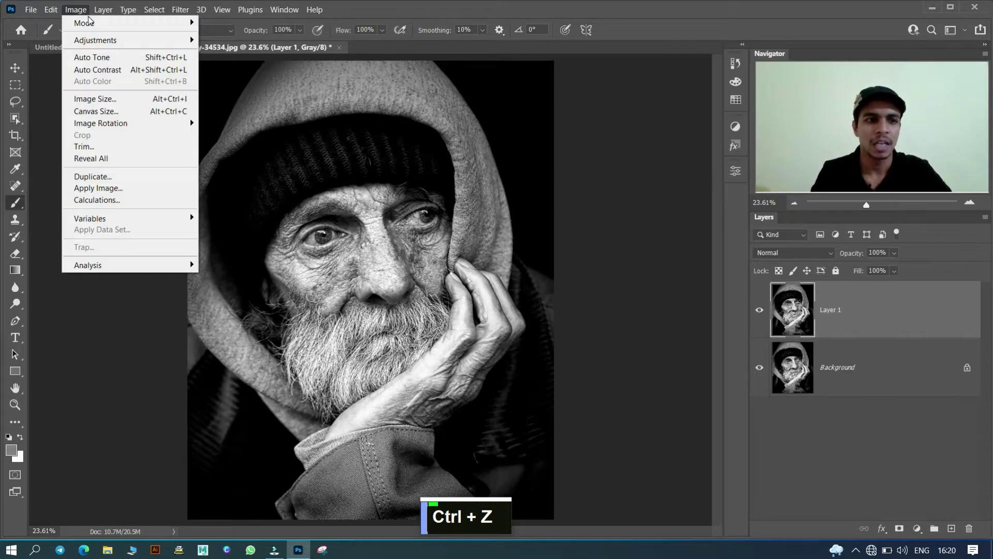
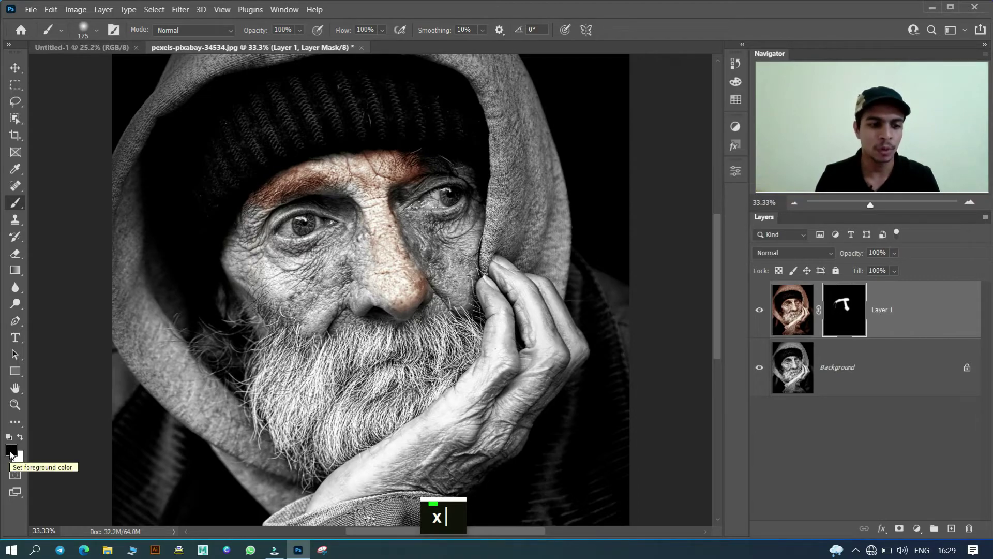
Step: Refine the face mask around the eye, swapping mask colours with X and shrinking the brush with [
{"action": "type", "text": "x"}
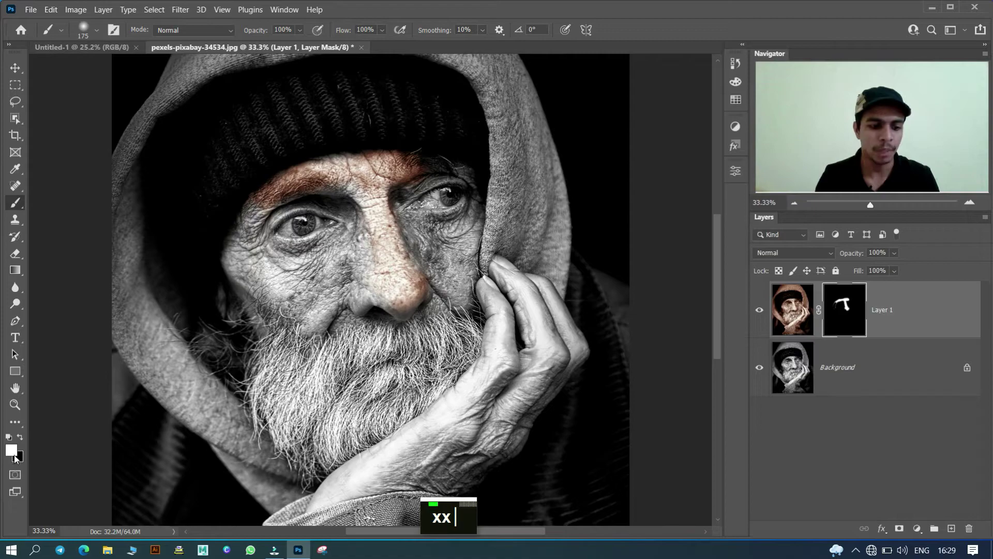
{"action": "type", "text": "x"}
{"action": "type", "text": "x"}
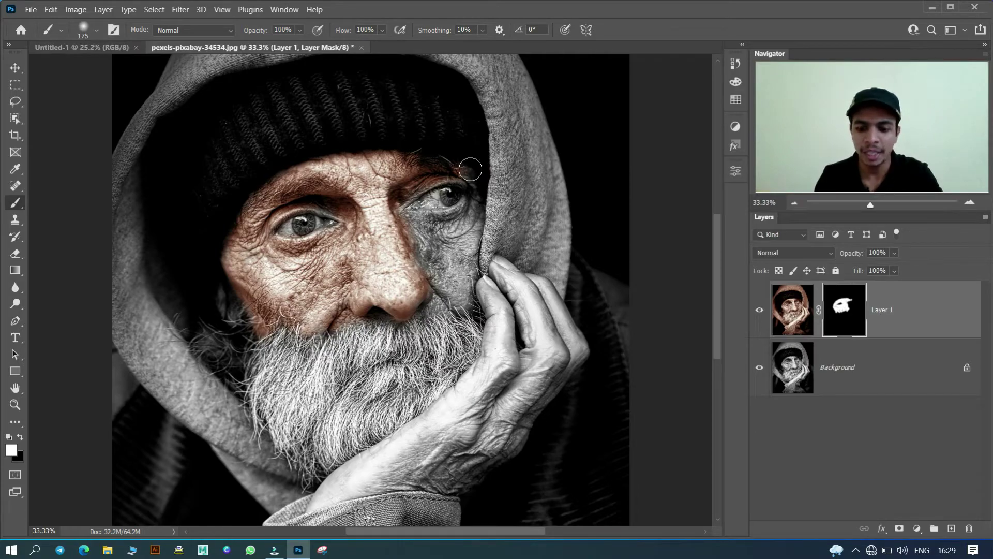
{"action": "type", "text": "xxxx[[[[[["}
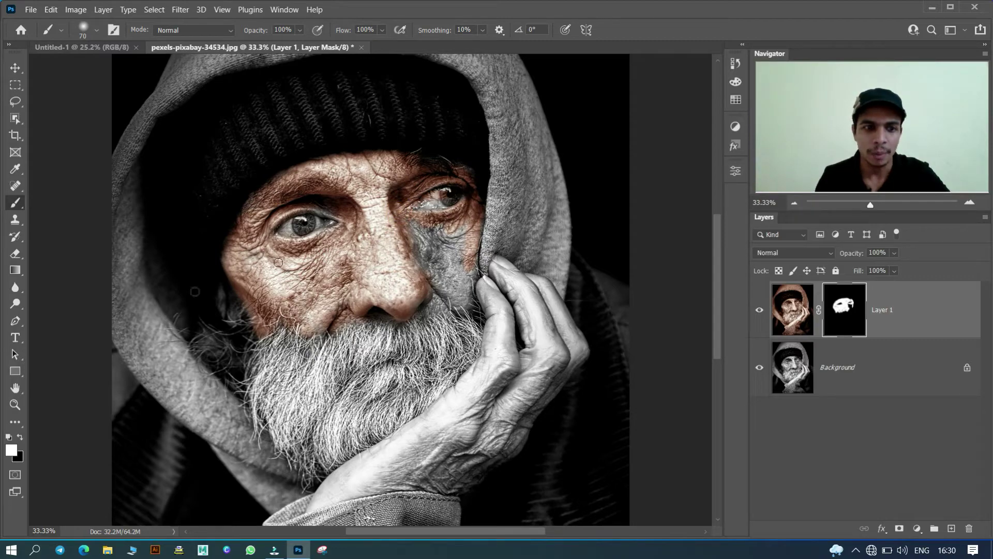
{"action": "type", "text": "xxxx[[[[[[x"}
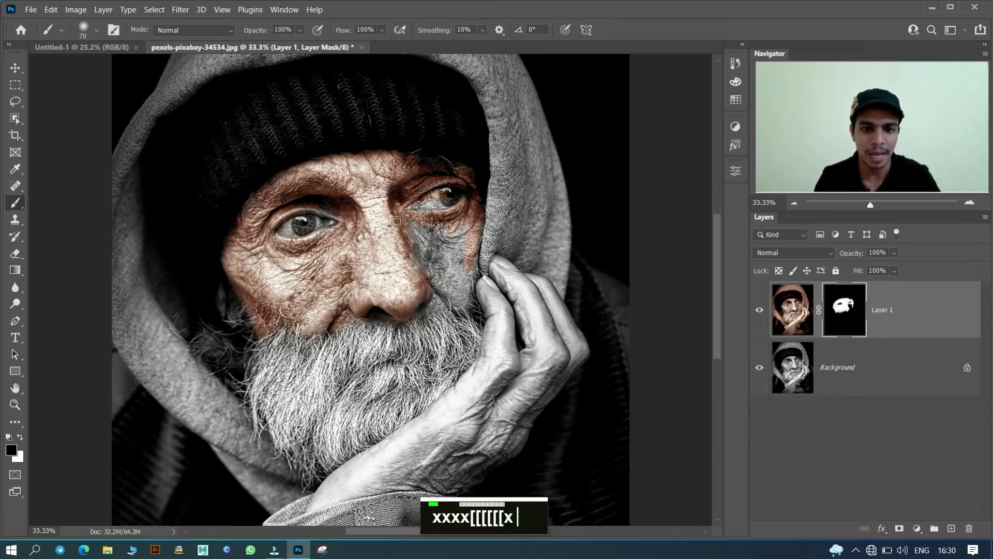